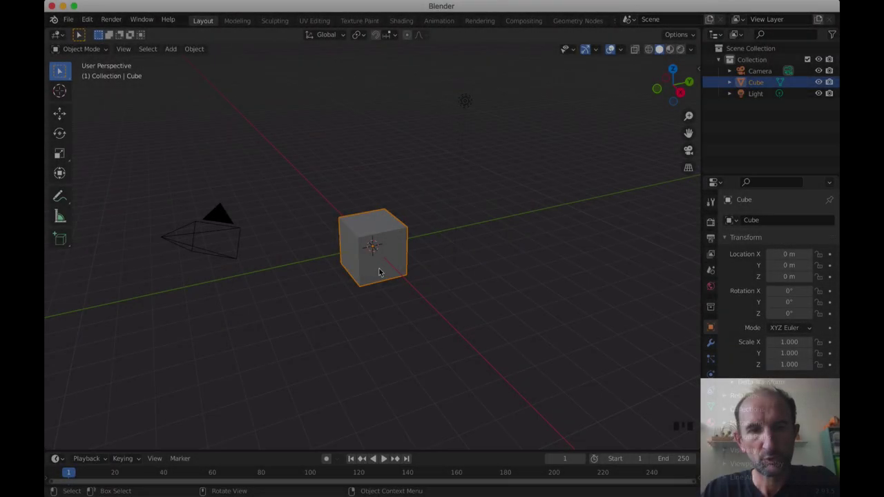
Step: Delete the default cube and add a new cube at the origin, scaled down smaller
key("x")
left_click_drag(388, 268, 371, 254)
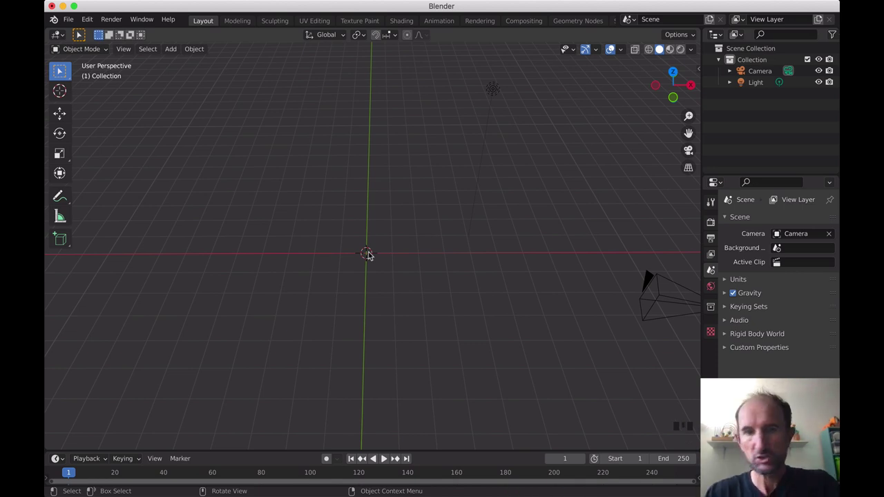
key("shift+a")
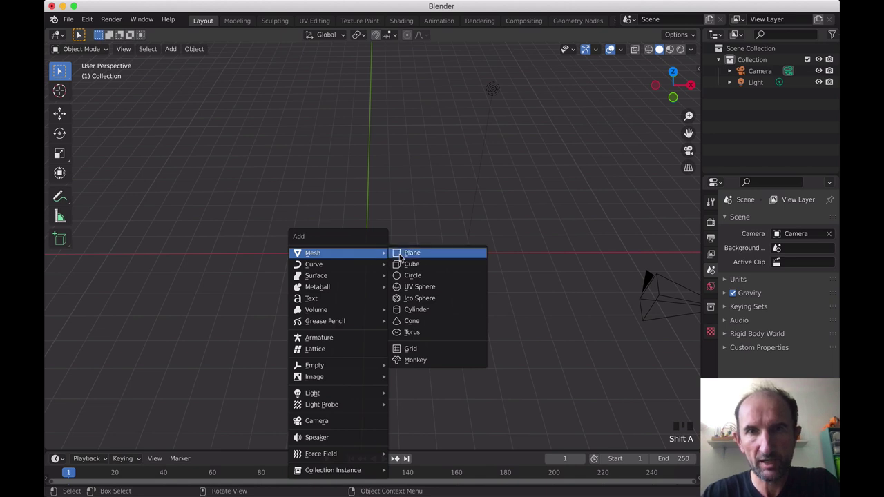
key("s")
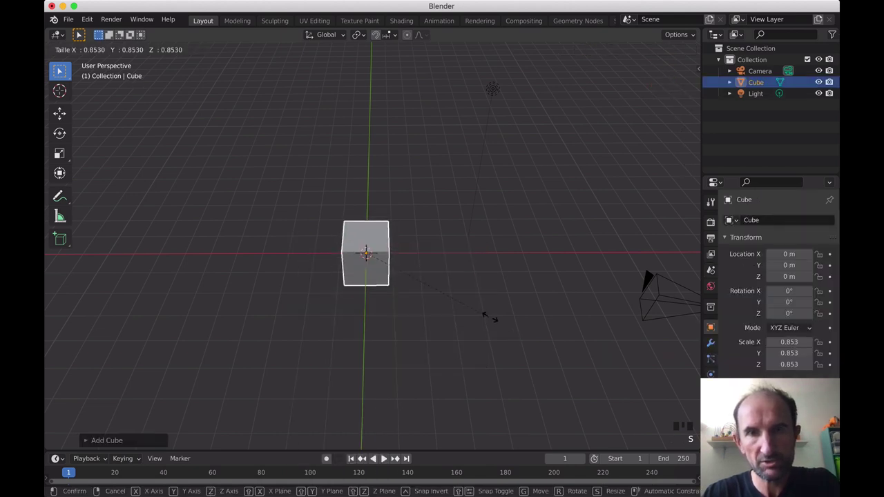
key("g")
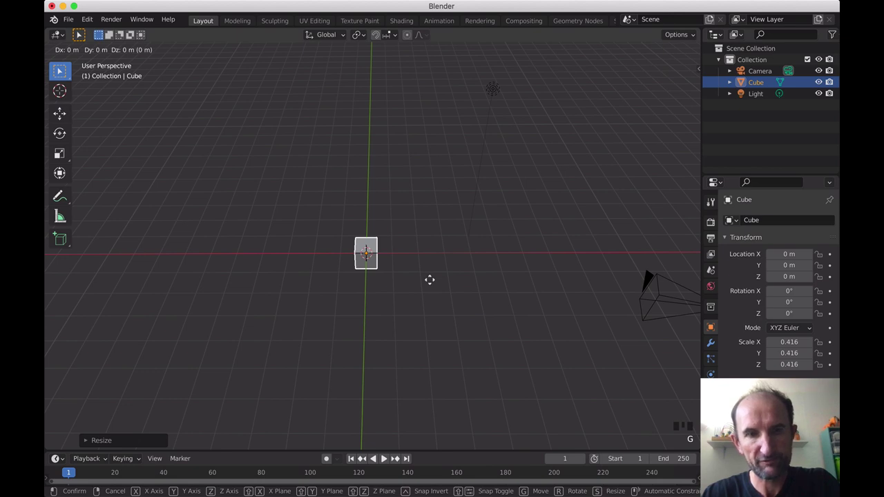
Step: Apply all transforms on the small cube, move it left and duplicate it twice
key("ctrl+a")
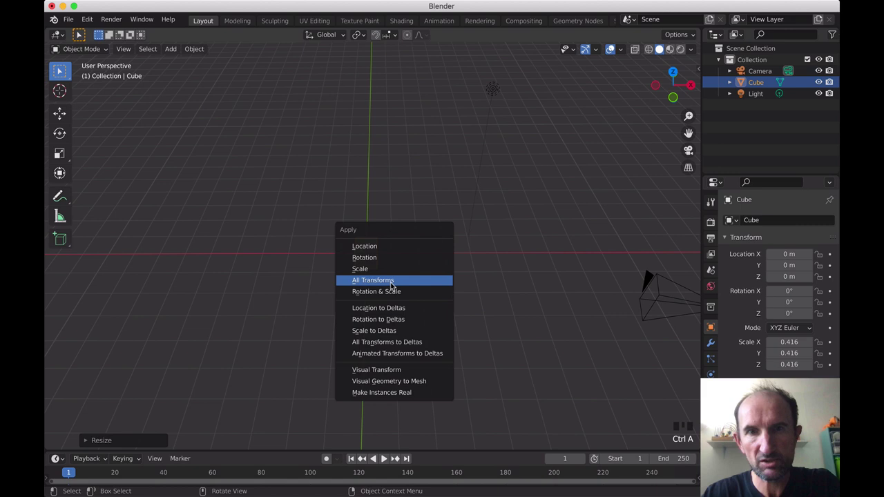
key("g")
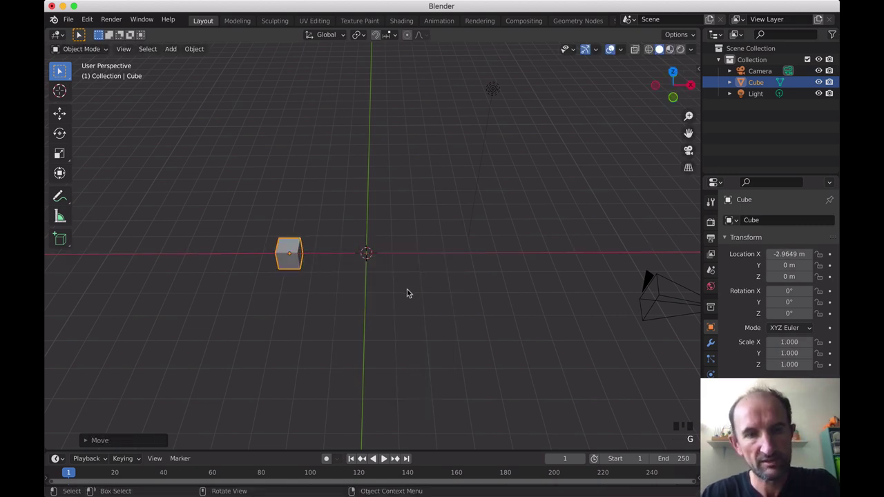
key("shift+d")
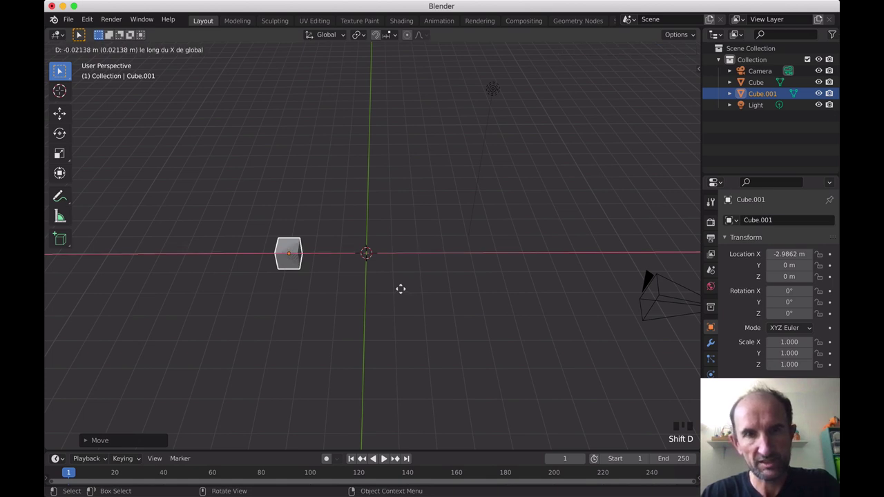
key("shift+d")
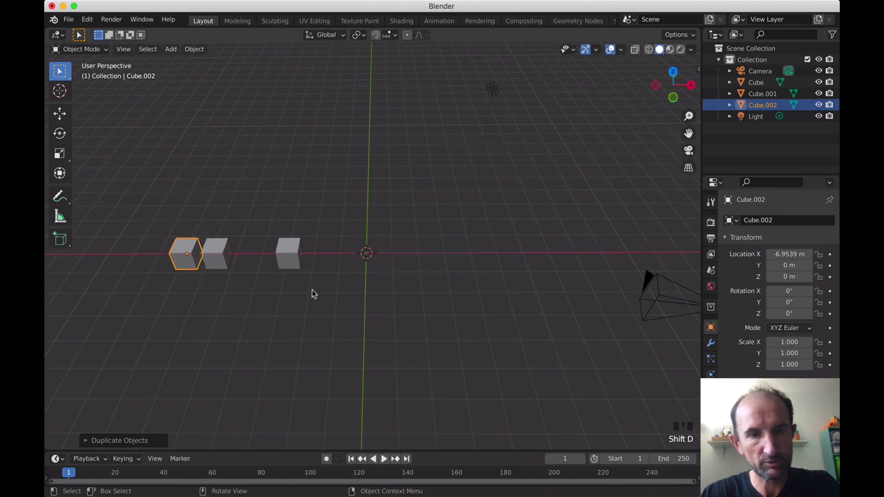
left_click_drag(344, 291, 382, 253)
scroll("up", 3)
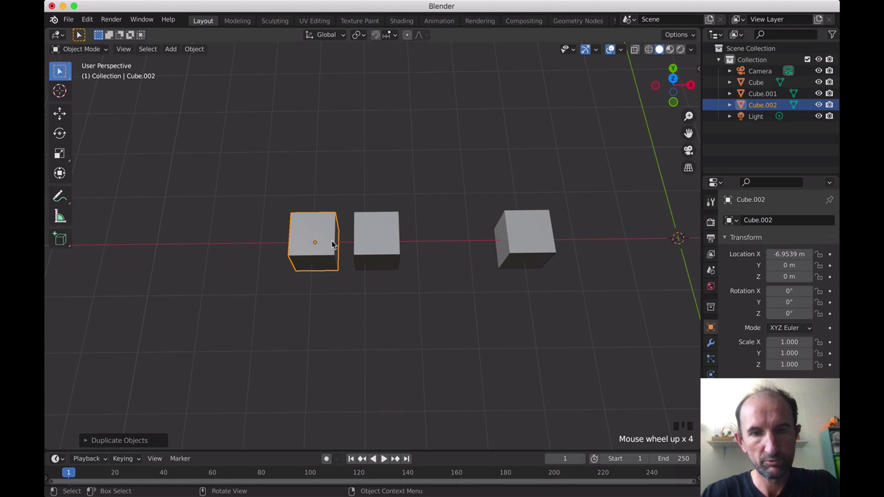
Step: Duplicate further copies above and below to form a diamond, then select the four copies
key("g")
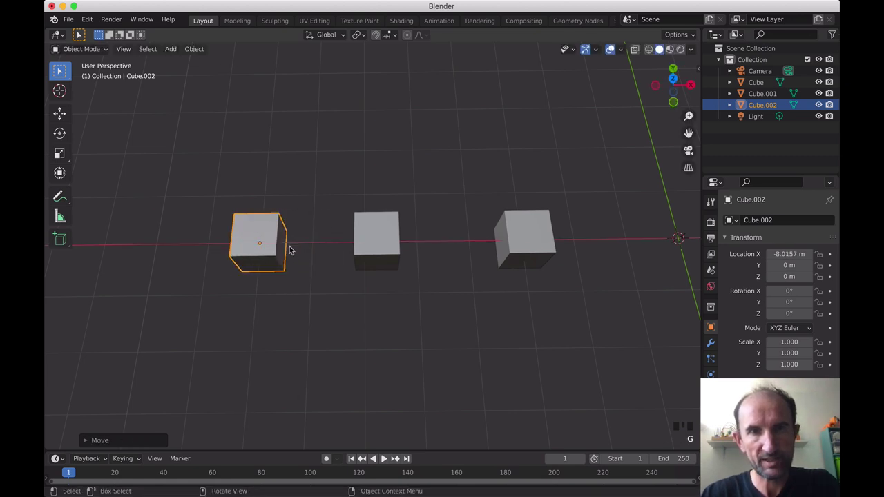
key("shift+d")
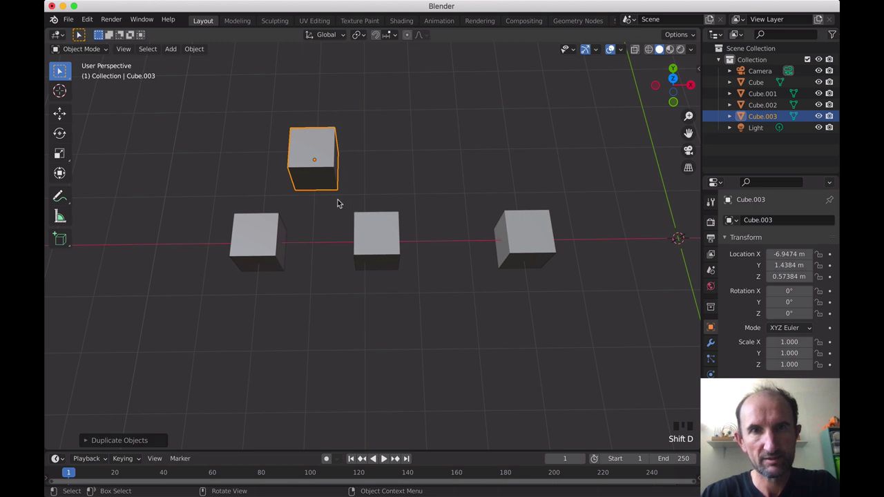
key("shift+d")
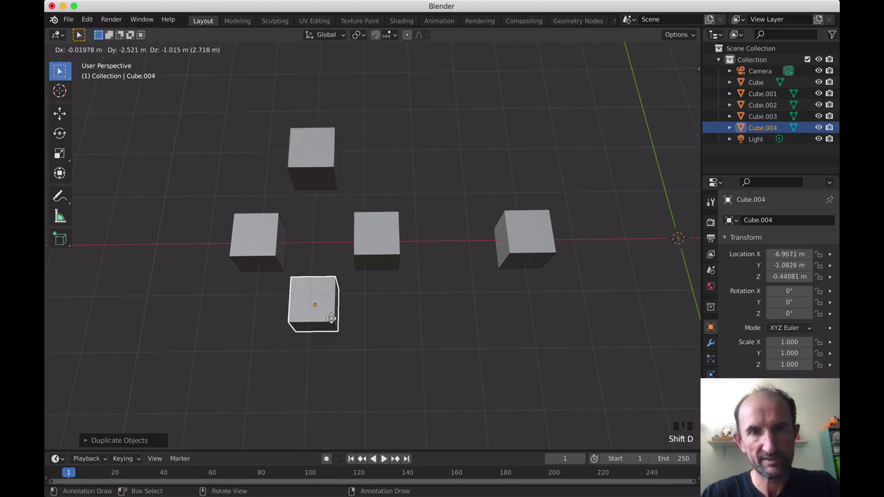
left_click_drag(365, 303, 376, 267)
scroll("down", 3)
left_click_drag(407, 240, 321, 226)
left_click_drag(321, 226, 348, 216)
Step: Move the four copied cubes into a new collection named Cube
key("m")
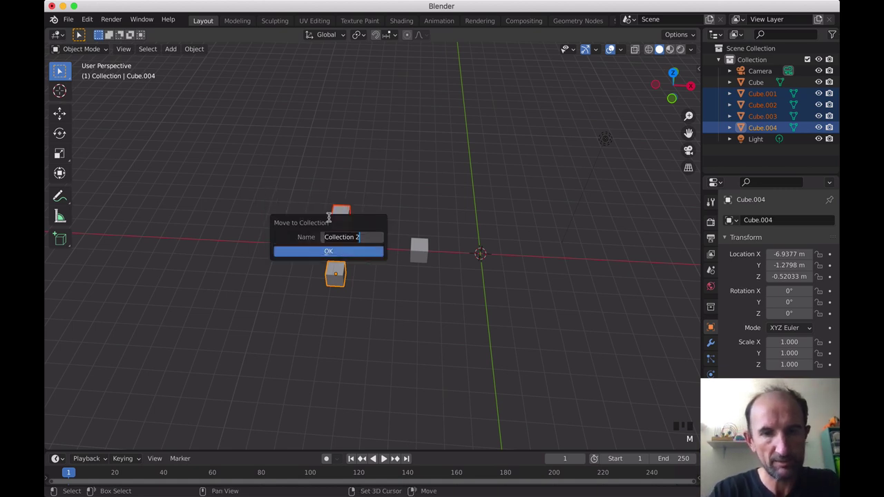
key("Return")
left_click(454, 232)
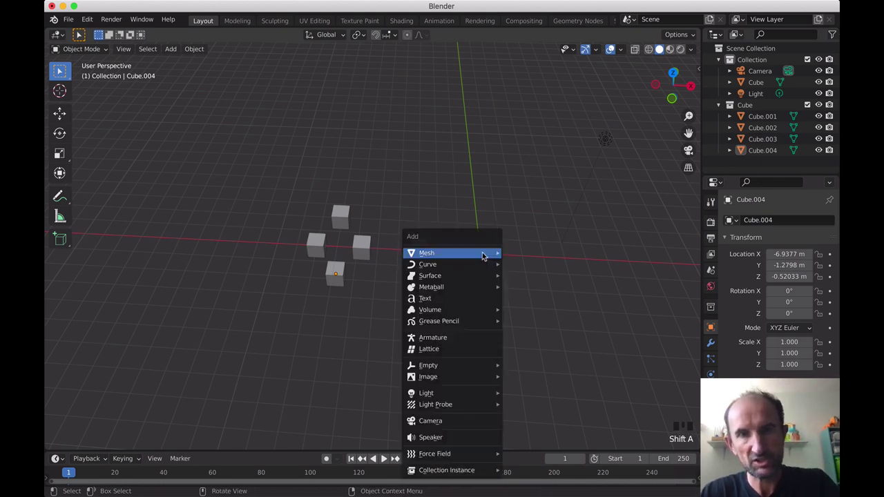
Step: Add a small plane to the right of the cubes and return it to object mode
key("shift+a")
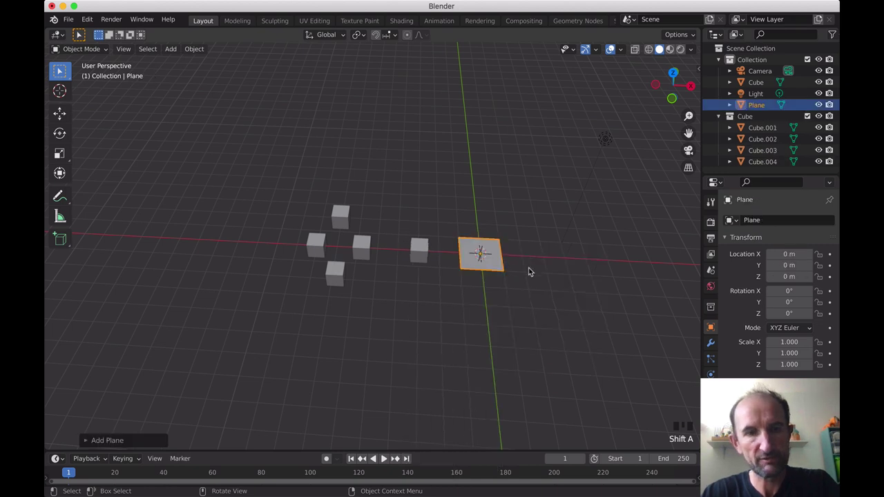
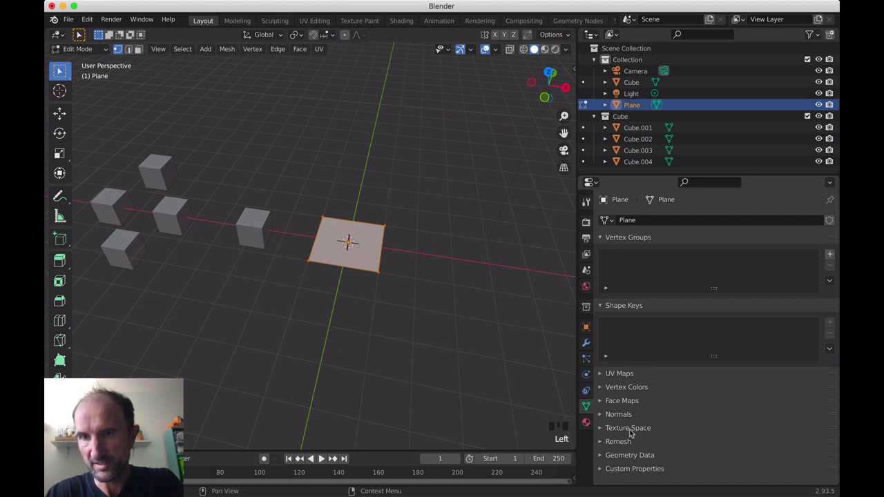
left_click(590, 325)
scroll("down", 3)
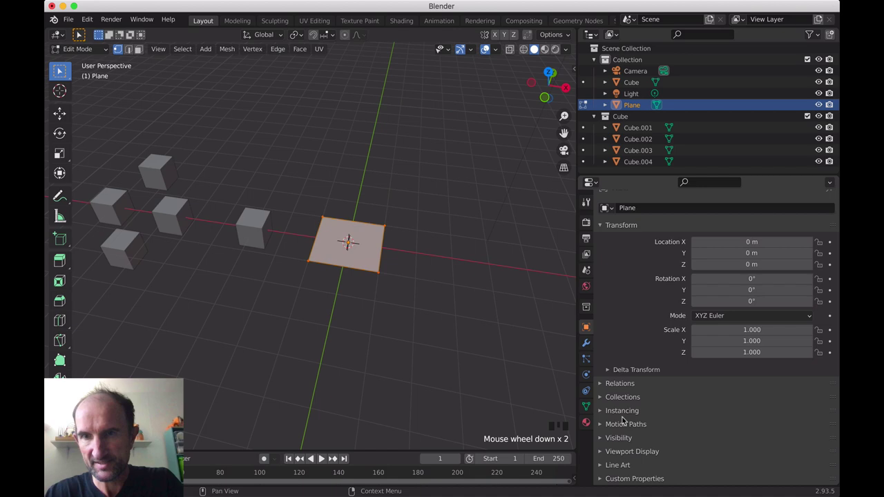
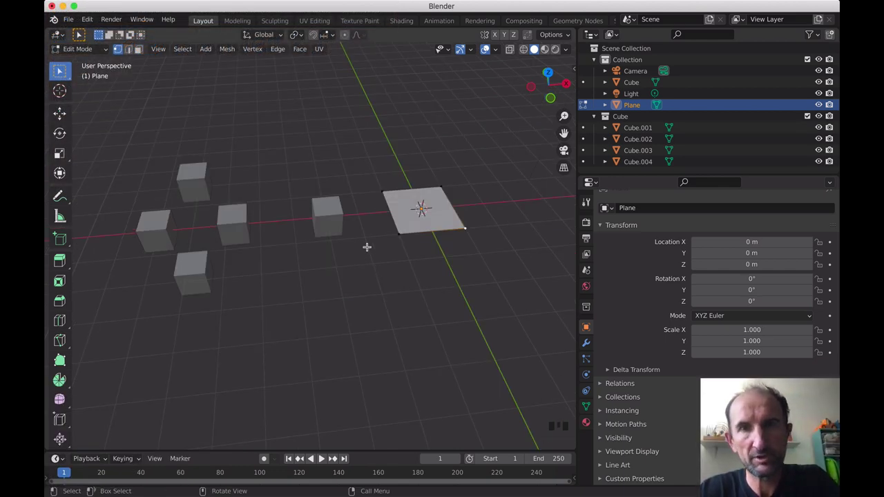
key("Tab")
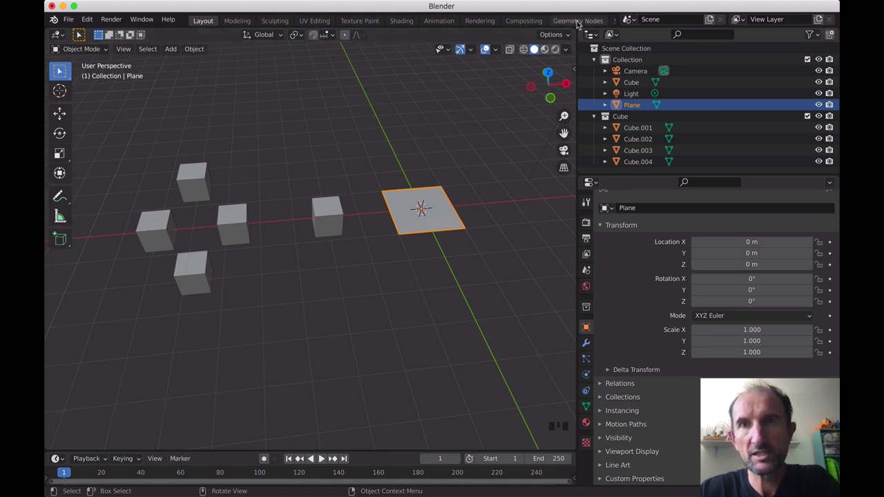
Step: Switch to the Geometry Nodes workspace with the plane back in object mode
left_click(580, 23)
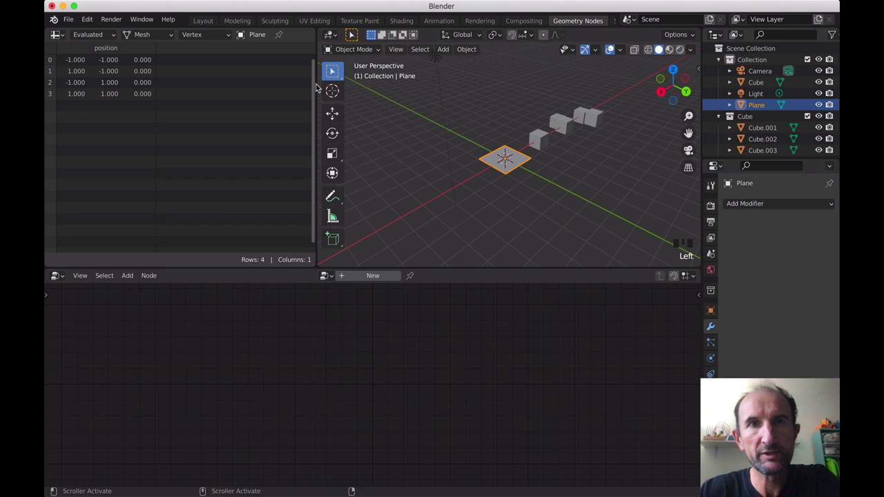
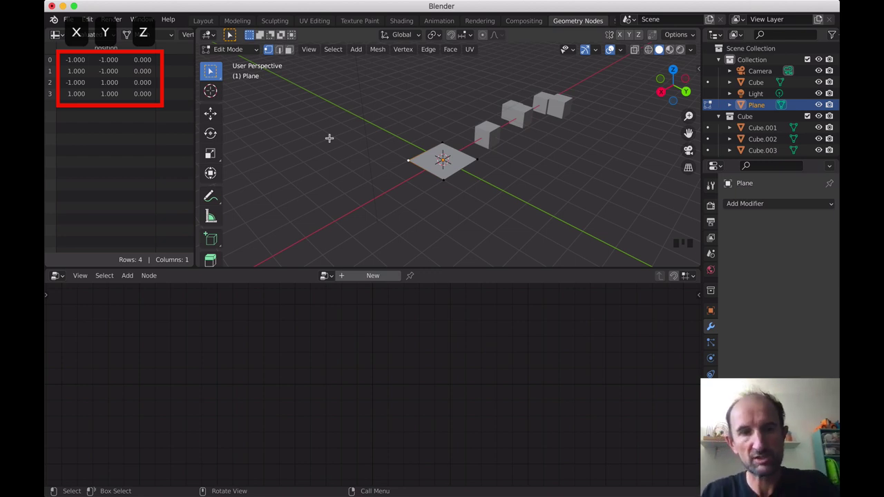
key("Tab")
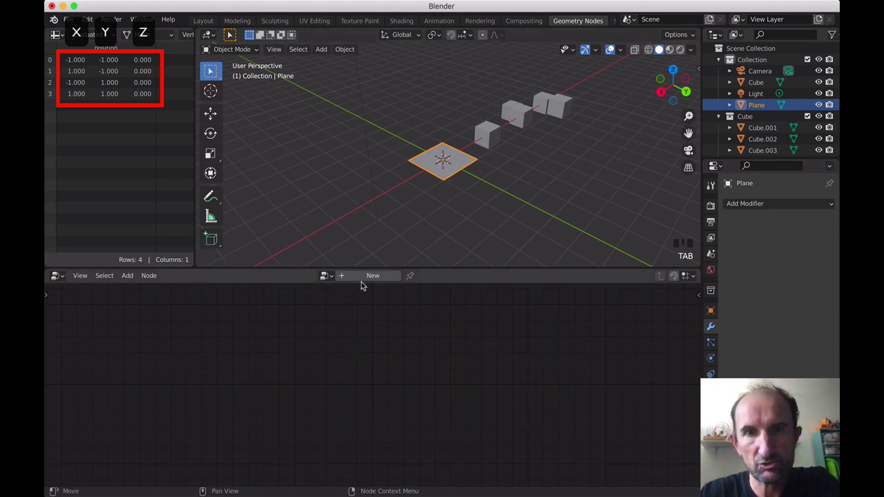
Step: Insert a Point Instance node on the Group Input link, instancing the Cube object at the plane's vertices
left_click_drag(368, 280, 370, 215)
left_click_drag(370, 216, 393, 358)
left_click_drag(393, 358, 482, 182)
scroll("down", 3)
scroll("up", 3)
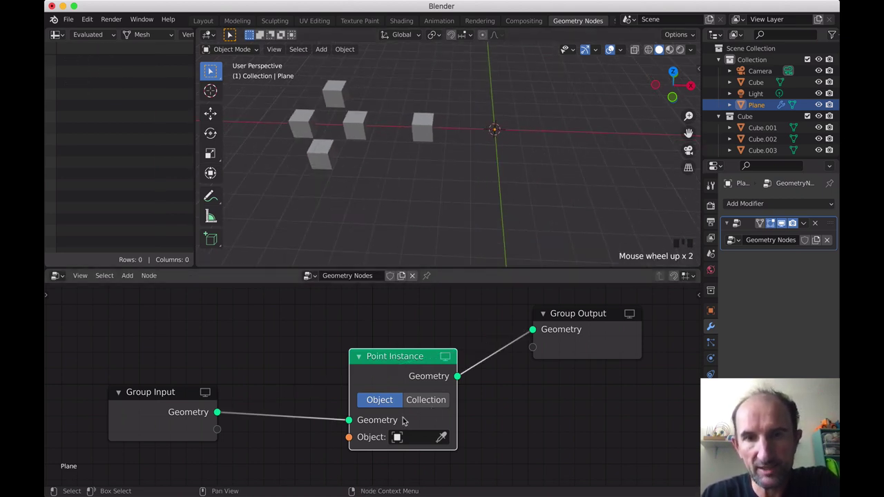
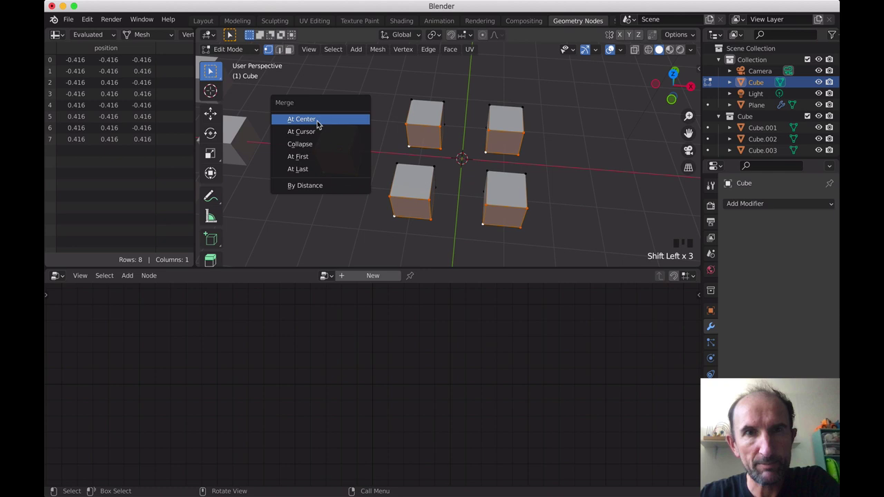
Step: Merge the Cube's top vertices at center so the instances become pyramids
key("m")
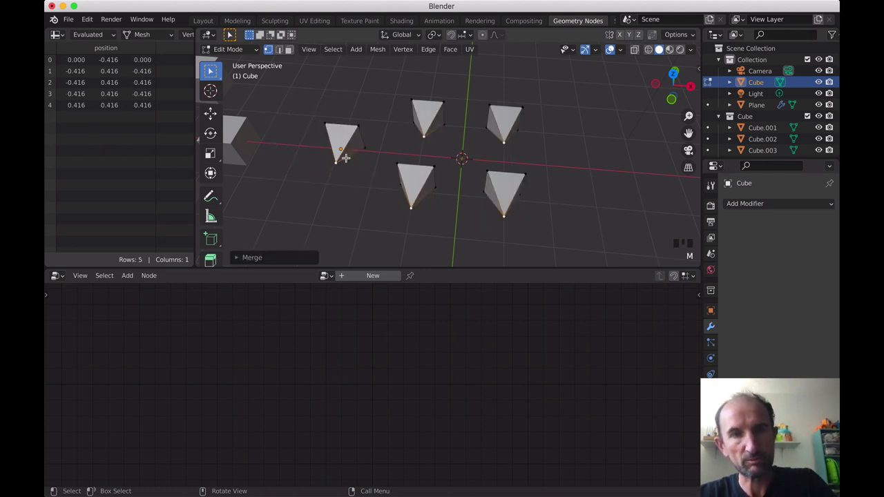
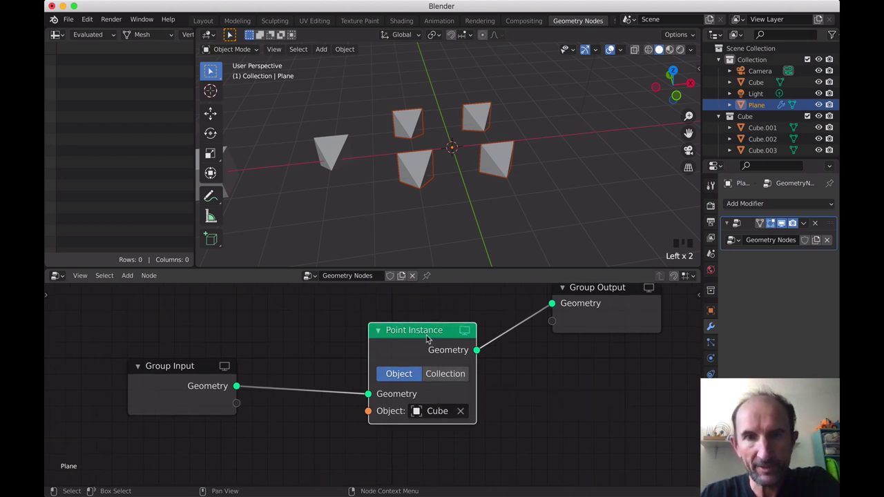
Step: Switch the Point Instance node to Collection mode using the Cube collection
left_click(443, 371)
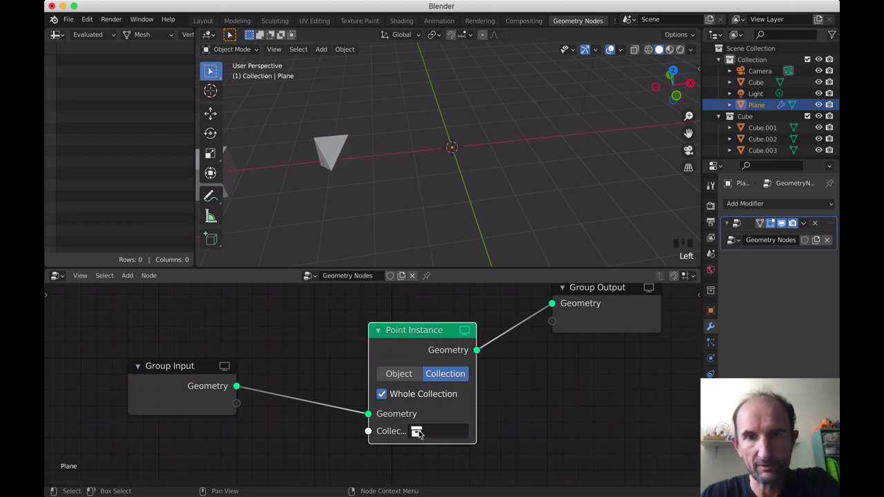
left_click_drag(445, 283, 442, 185)
scroll("down", 3)
scroll("down", 3)
scroll("up", 3)
scroll("up", 3)
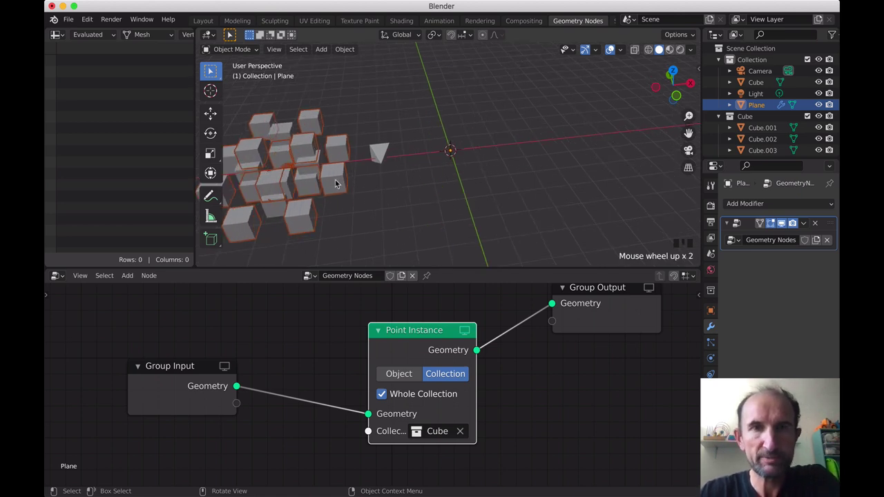
left_click_drag(348, 195, 473, 164)
Step: Move the plane with its instanced cube clusters, then select one collection cube
left_click(473, 165)
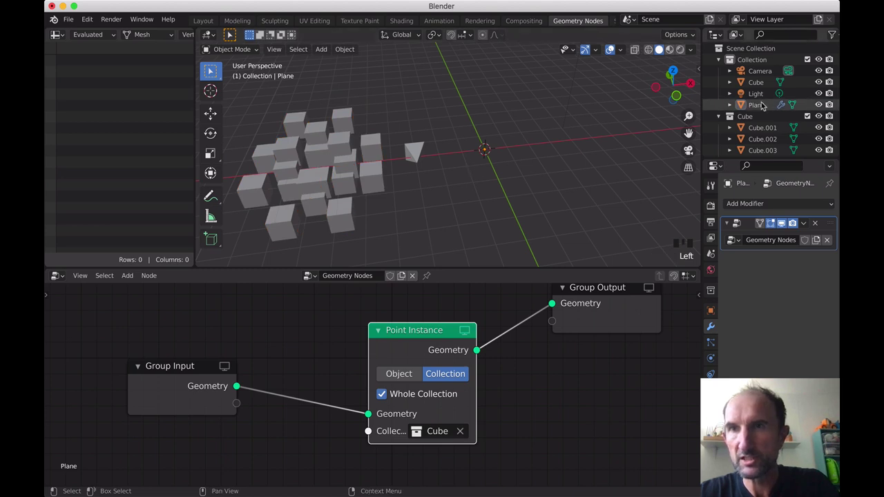
left_click(764, 104)
key("g")
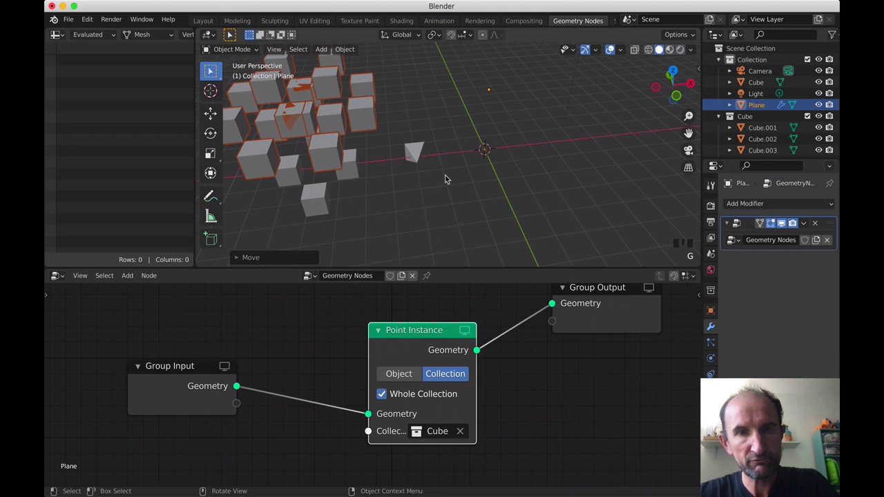
left_click_drag(453, 177, 463, 190)
left_click(463, 190)
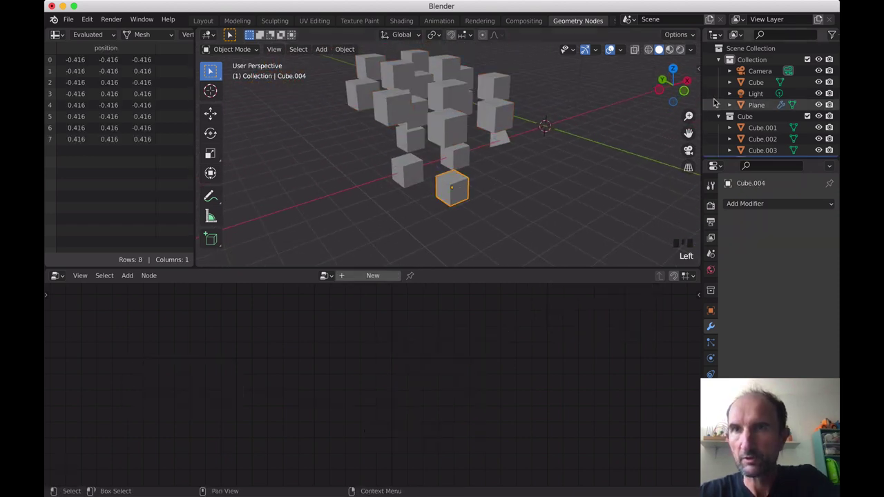
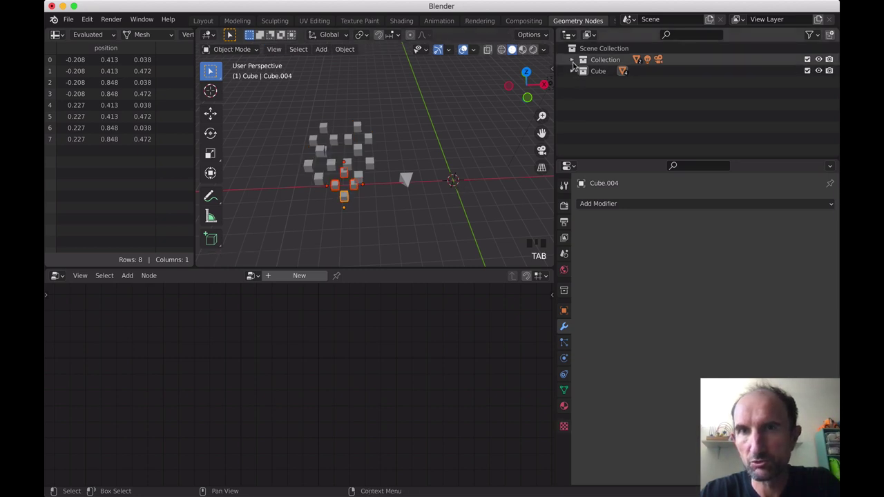
Step: Reselect the plane to show its Point Instance node tree
left_click(434, 370)
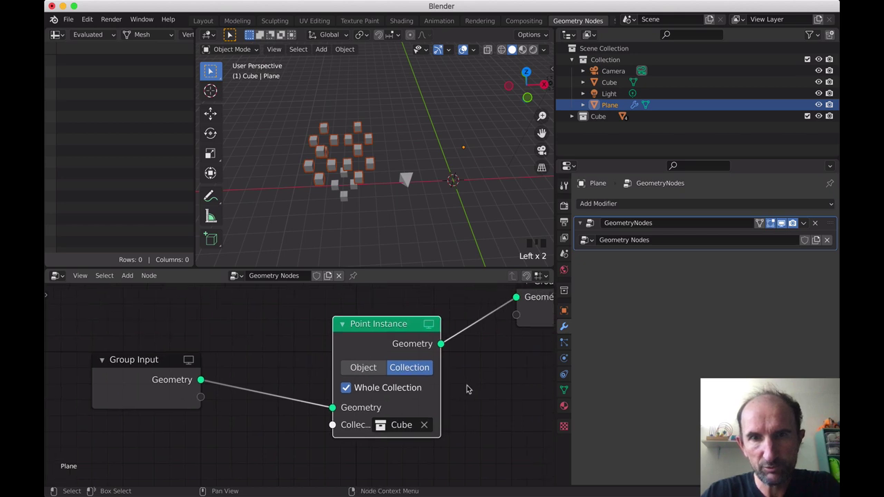